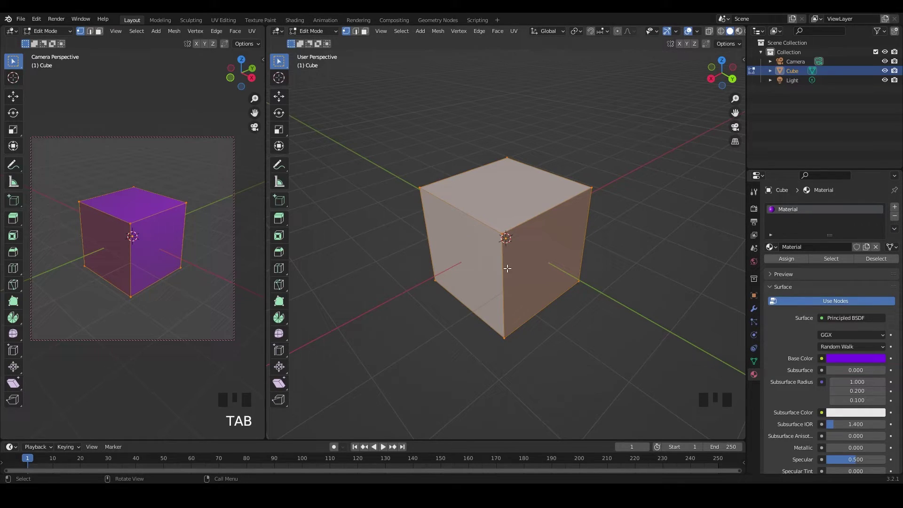
# With the right face selected in Edit Mode, add a second material slot for Material.001.
pyautogui.press('3')
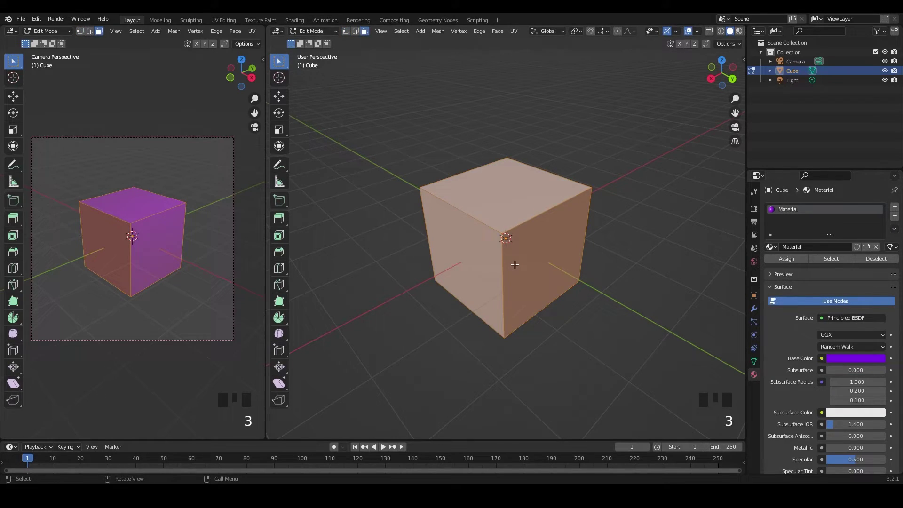
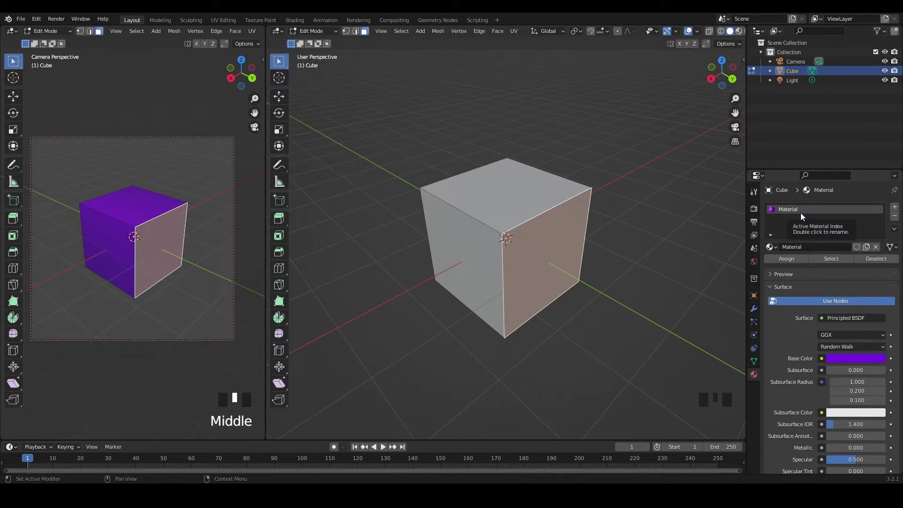
pyautogui.click(864, 362)
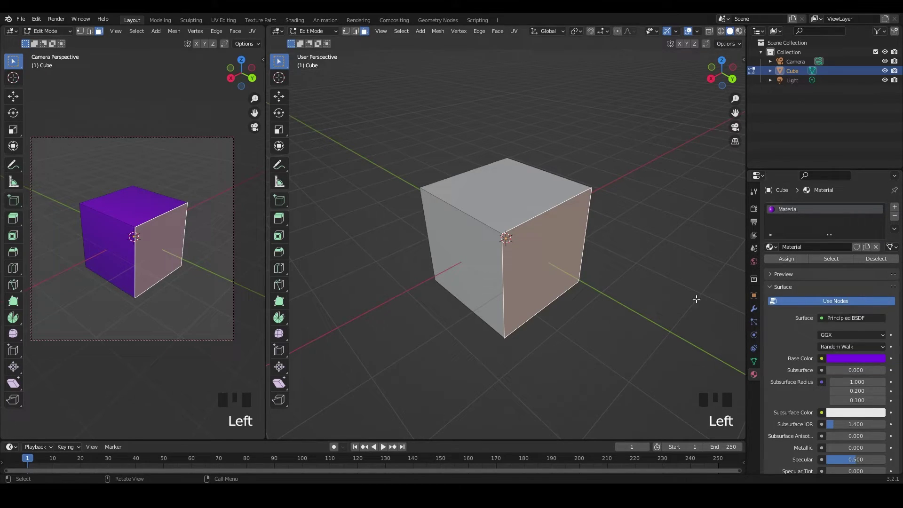
# Assign Material.001 to the right face and set its Base Color to magenta.
pyautogui.moveTo(896, 212); pyautogui.dragTo(775, 222)
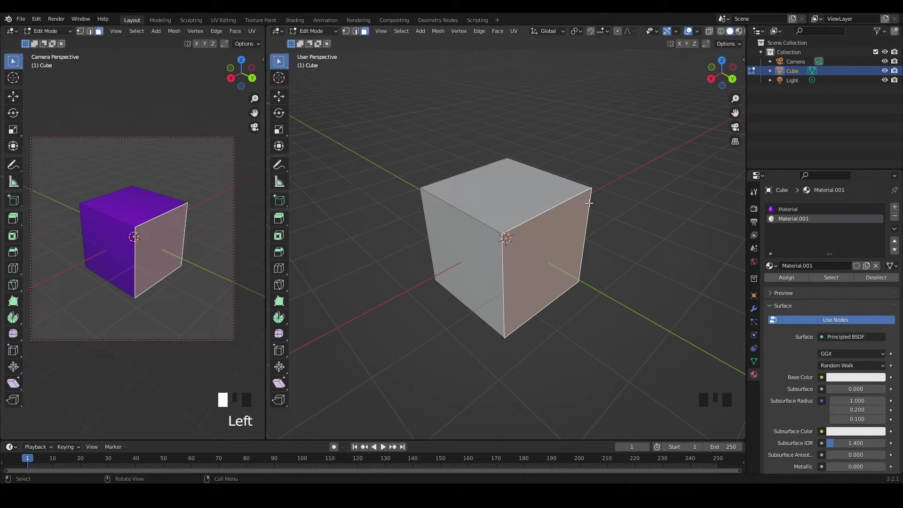
pyautogui.click(802, 280)
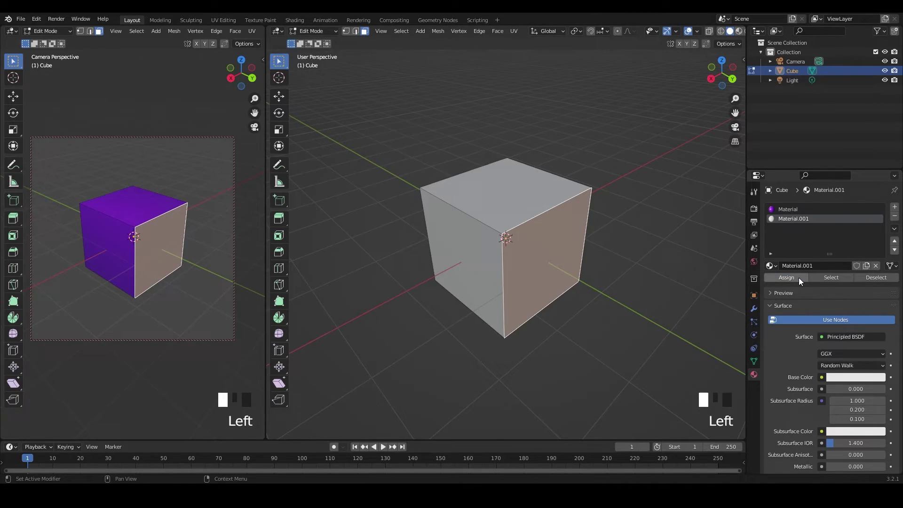
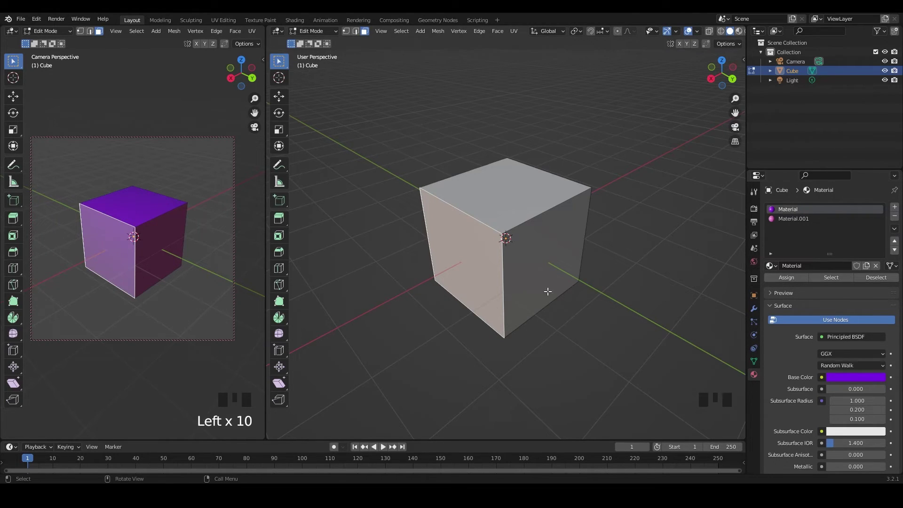
# Create Material.002 with a cyan Base Color and assign it to the left face.
pyautogui.moveTo(896, 206); pyautogui.dragTo(844, 230)
pyautogui.moveTo(804, 283); pyautogui.dragTo(860, 378)
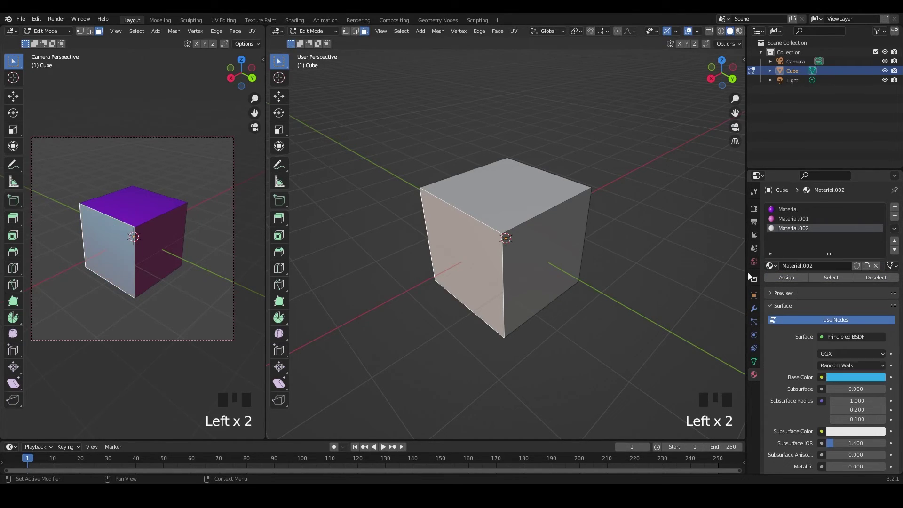
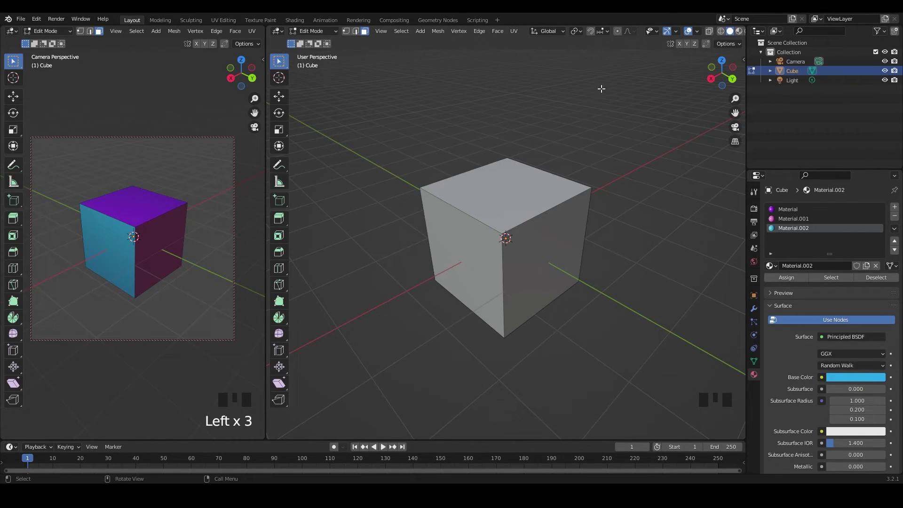
pyautogui.scroll(3)
pyautogui.scroll(-3)
pyautogui.scroll(3)
# Return the cube to Object Mode.
pyautogui.press('Tab')
pyautogui.click(636, 166)
# Add a point light to the scene from the Add menu.
pyautogui.click(545, 197)
pyautogui.scroll(-3)
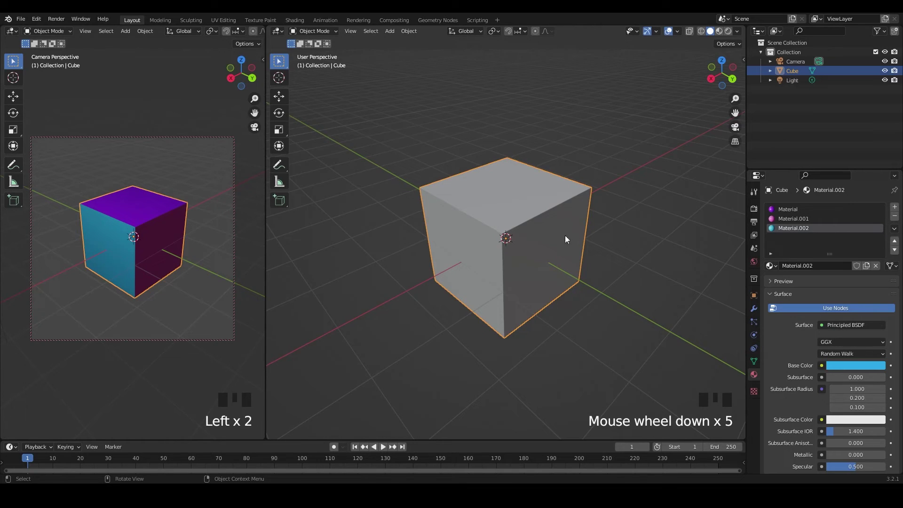
pyautogui.press('shift+a')
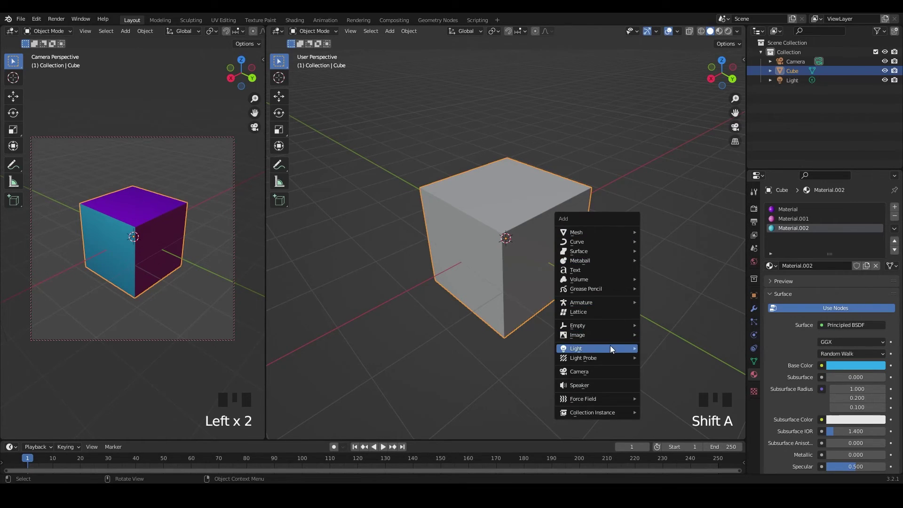
pyautogui.press('shift+a')
pyautogui.scroll(-3)
pyautogui.click(426, 132)
# Move the new point light up above the cube, then reselect the cube.
pyautogui.press('g')
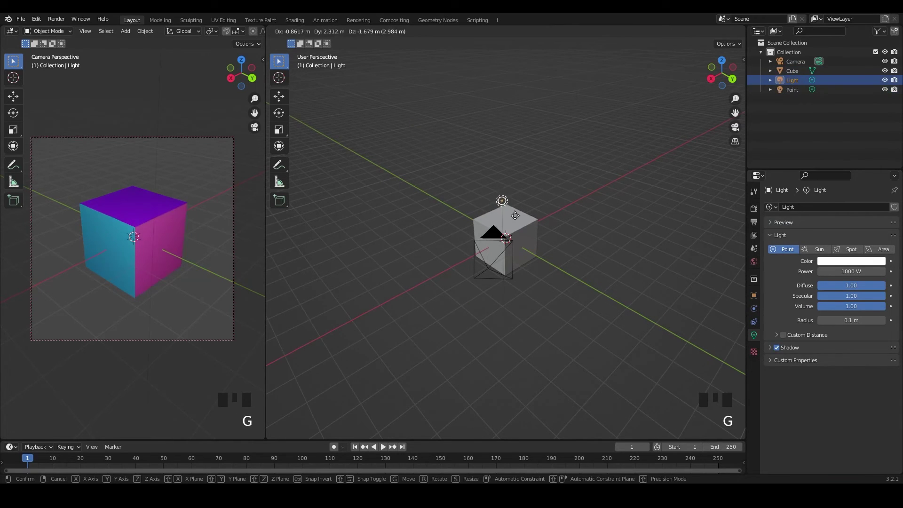
pyautogui.scroll(3)
pyautogui.scroll(-3)
pyautogui.scroll(3)
pyautogui.scroll(-3)
pyautogui.press('g')
pyautogui.scroll(3)
pyautogui.click(563, 217)
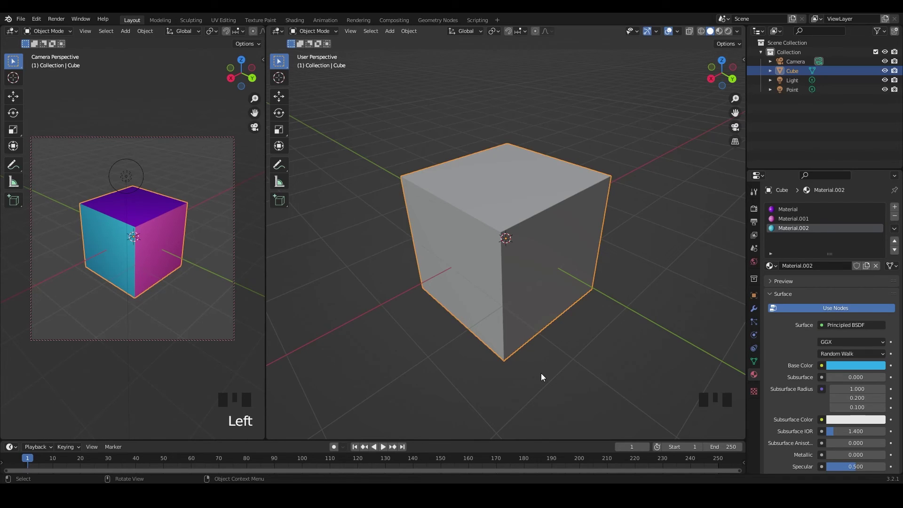
# Hide overlays in the camera viewport so only the coloured cube shows.
pyautogui.scroll(-3)
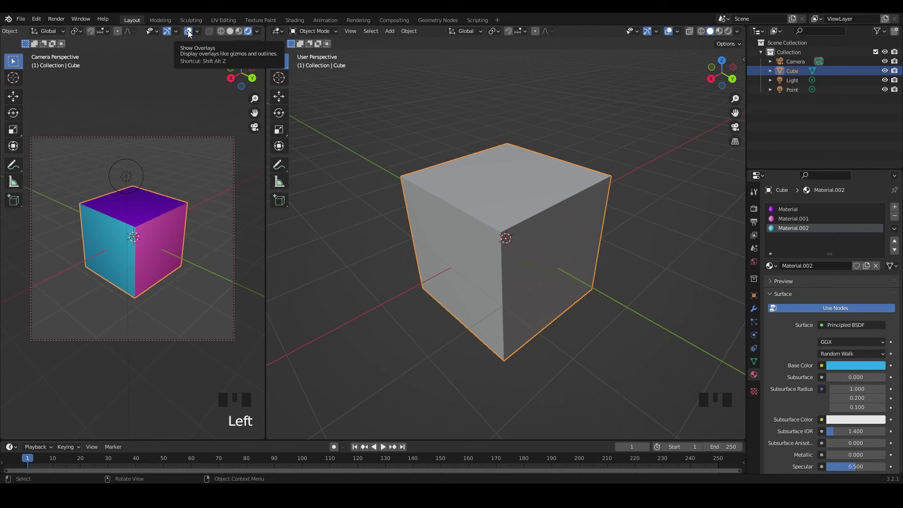
pyautogui.click(191, 33)
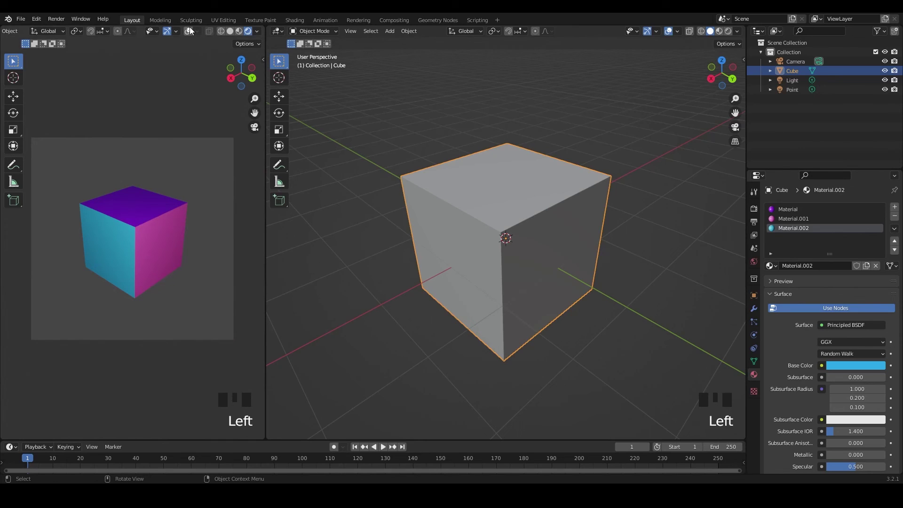
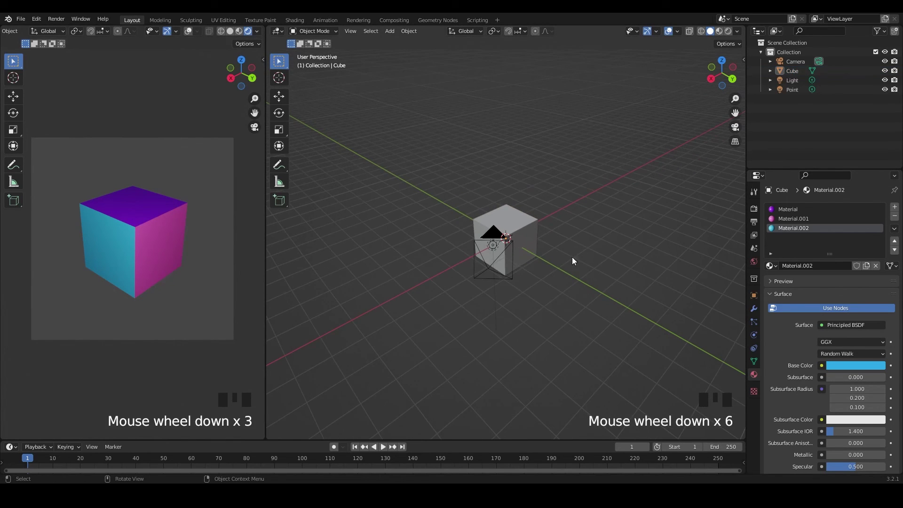
pyautogui.click(445, 187)
pyautogui.click(660, 341)
pyautogui.scroll(3)
pyautogui.scroll(-3)
# Reposition the original light down beside the cube's lower corner and render the scene.
pyautogui.click(442, 169)
pyautogui.scroll(3)
pyautogui.moveTo(599, 323); pyautogui.dragTo(486, 271)
pyautogui.scroll(-3)
pyautogui.click(404, 166)
pyautogui.moveTo(473, 173); pyautogui.dragTo(440, 181)
pyautogui.press('g')
pyautogui.moveTo(463, 261); pyautogui.dragTo(565, 305)
pyautogui.scroll(3)
pyautogui.press('g')
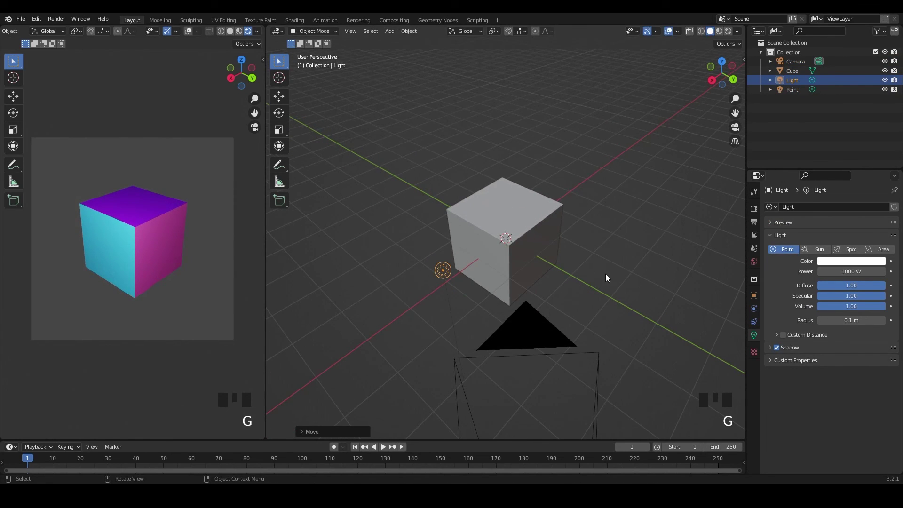